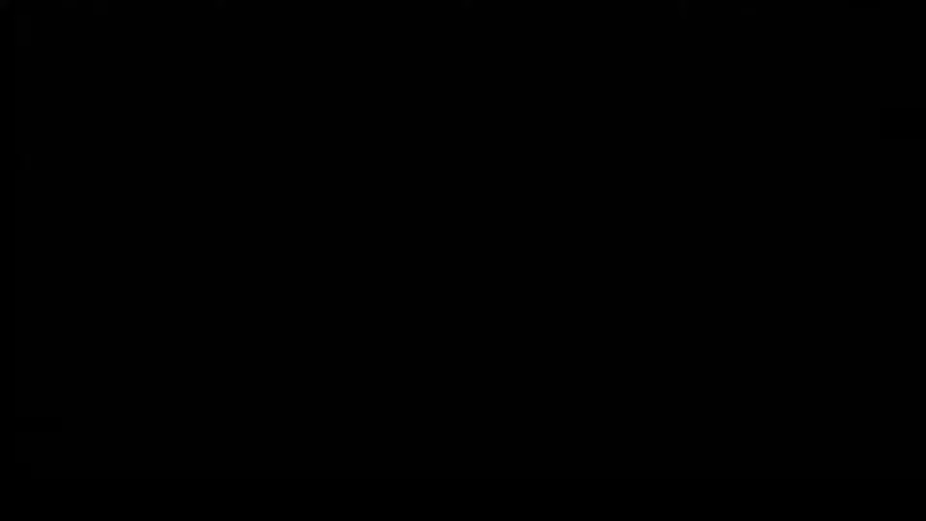
- Enter Edit Mode on the cylinder, switch to face select and grab the bottom face to begin shaping
{"action": "key", "text": "Tab"}
{"action": "left_click_drag", "start_coordinate": [414, 268], "coordinate": [407, 265]}
{"action": "key", "text": "3"}
{"action": "right_click", "coordinate": [405, 260]}
{"action": "key", "text": "g"}
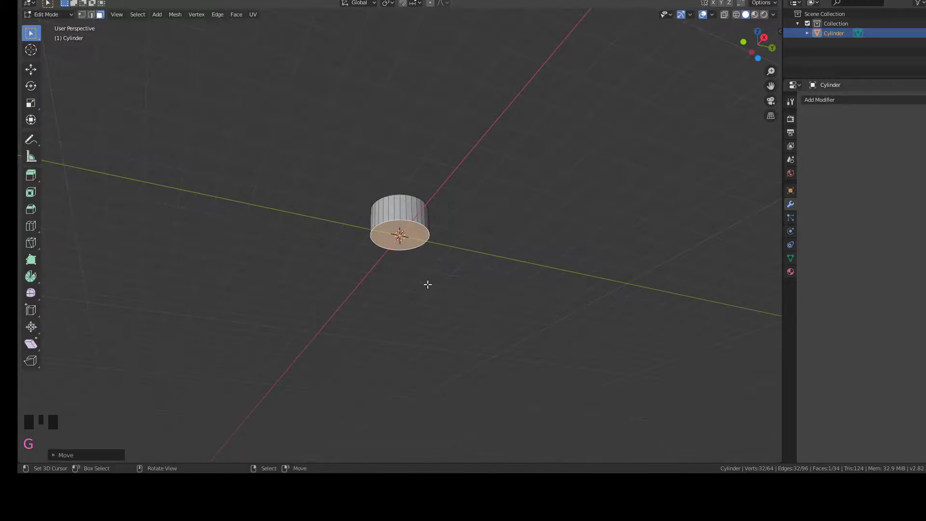
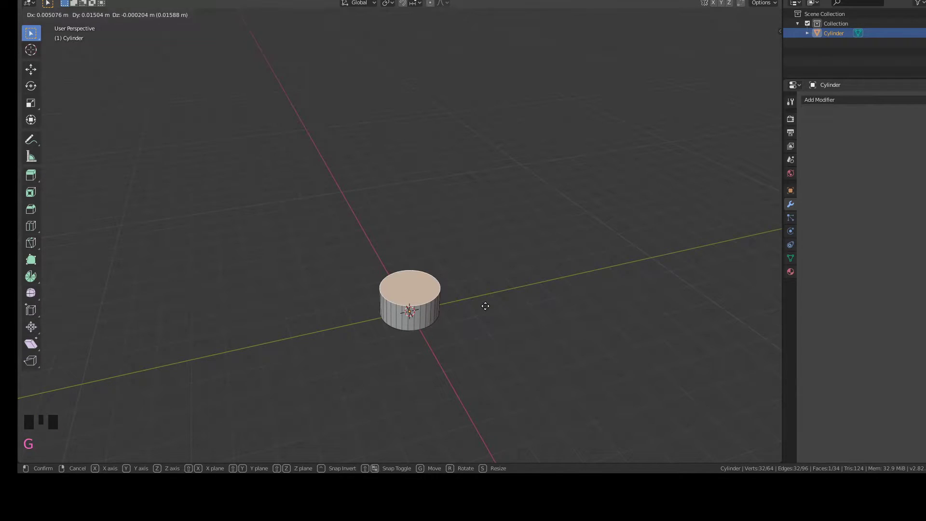
- Extrude and scale the top face repeatedly to form the bottle body, shoulder, neck and inset cork
{"action": "key", "text": "e"}
{"action": "key", "text": "s"}
{"action": "key", "text": "e"}
{"action": "key", "text": "s"}
{"action": "key", "text": "e"}
{"action": "key", "text": "e"}
{"action": "key", "text": "s"}
{"action": "key", "text": "e"}
{"action": "key", "text": "i"}
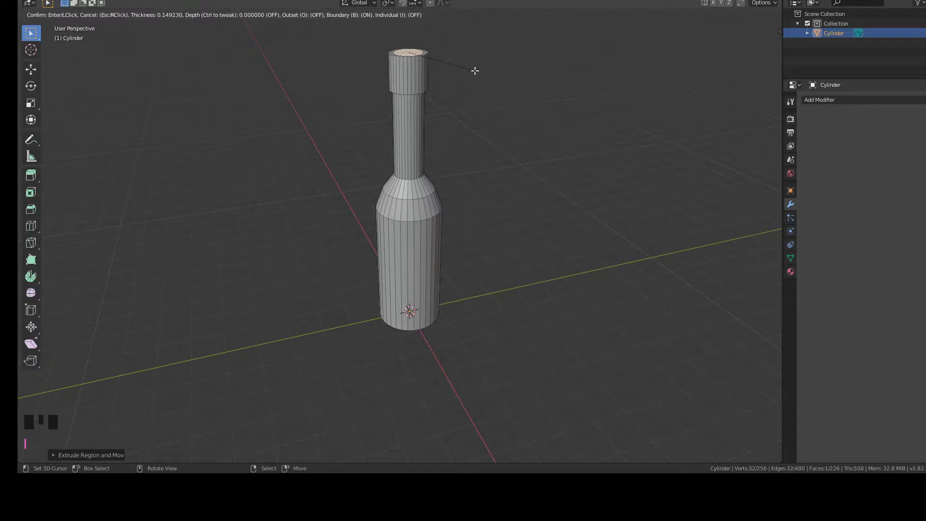
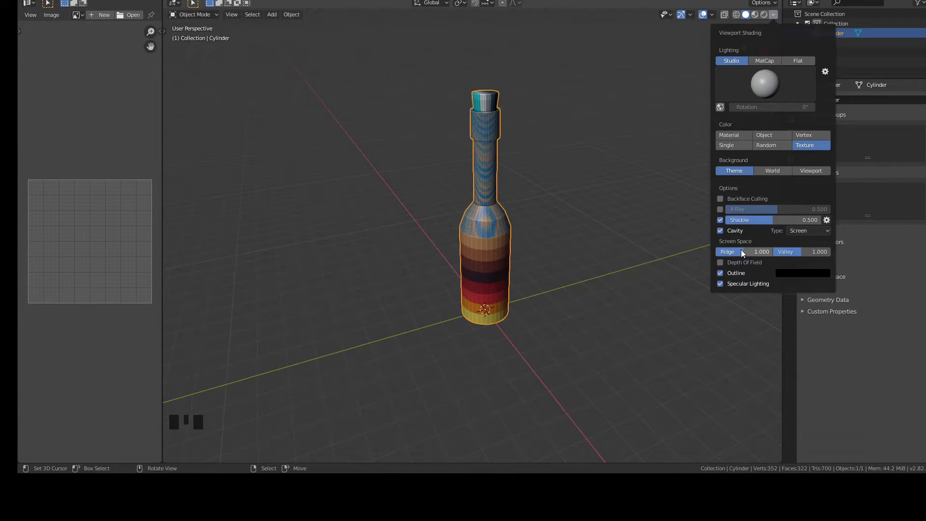
- UV-map the bottle onto the palette: dark green body and tan cork, growing the selection for the cork faces
{"action": "key", "text": "a"}
{"action": "key", "text": "a"}
{"action": "key", "text": "s"}
{"action": "key", "text": "g"}
{"action": "right_click", "coordinate": [229, 287]}
{"action": "right_click", "coordinate": [97, 35]}
{"action": "key", "text": "ctrl+KP_Add"}
- Move the label-band UVs onto the white palette square and the centre patch onto the orange square
{"action": "key", "text": "ctrl+KP_Add"}
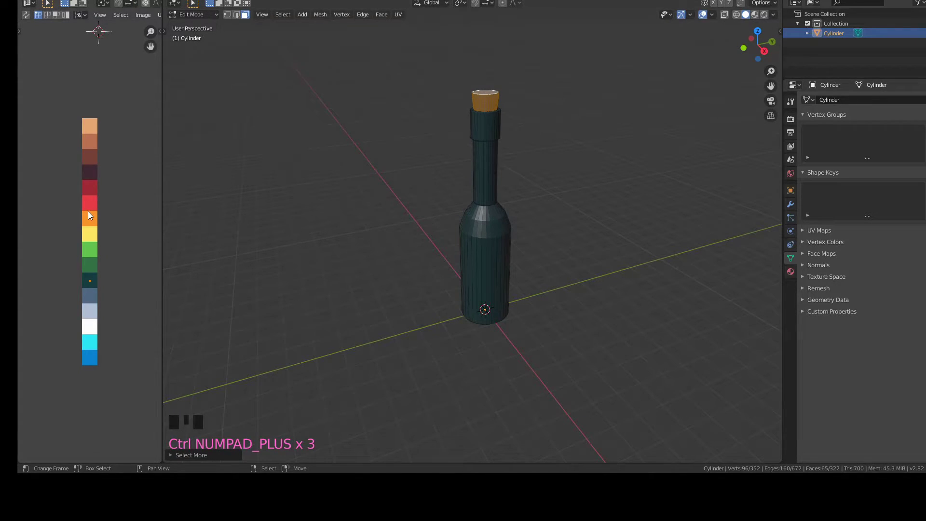
{"action": "key", "text": "a"}
{"action": "key", "text": "g"}
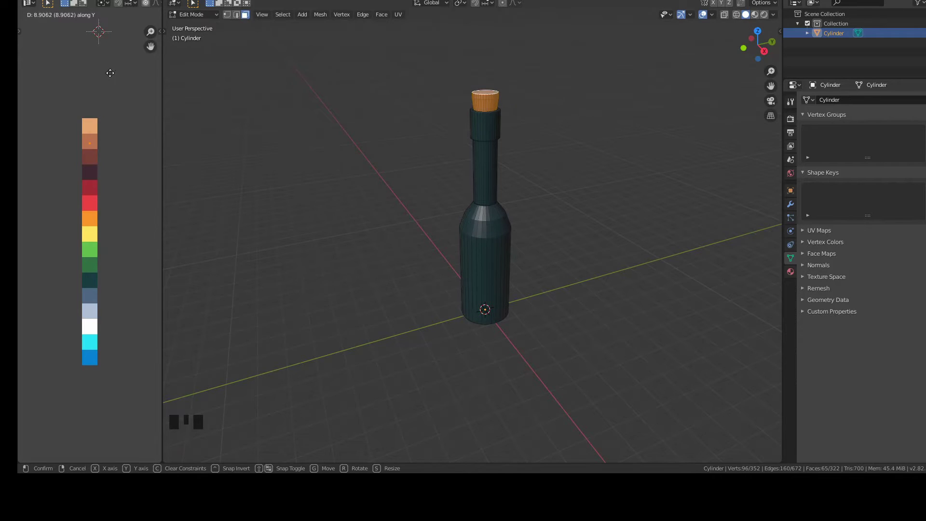
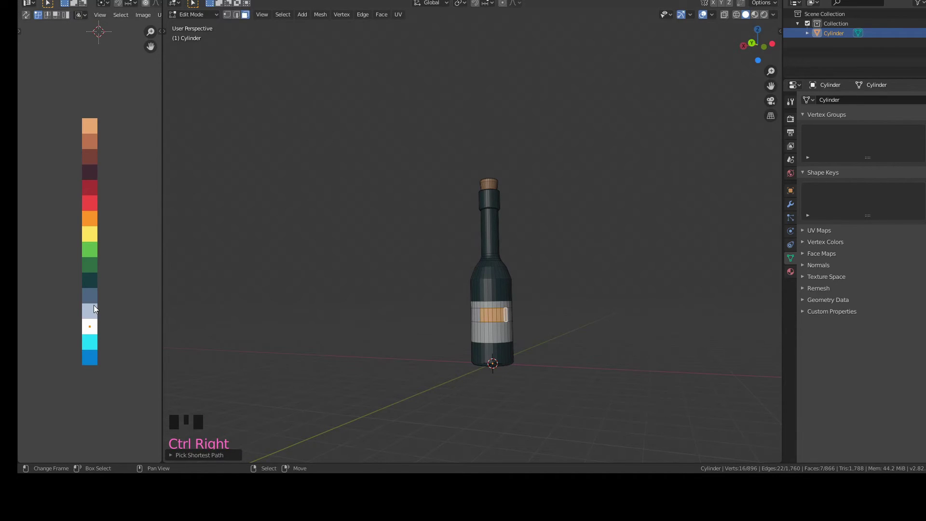
{"action": "key", "text": "a"}
{"action": "key", "text": "g"}
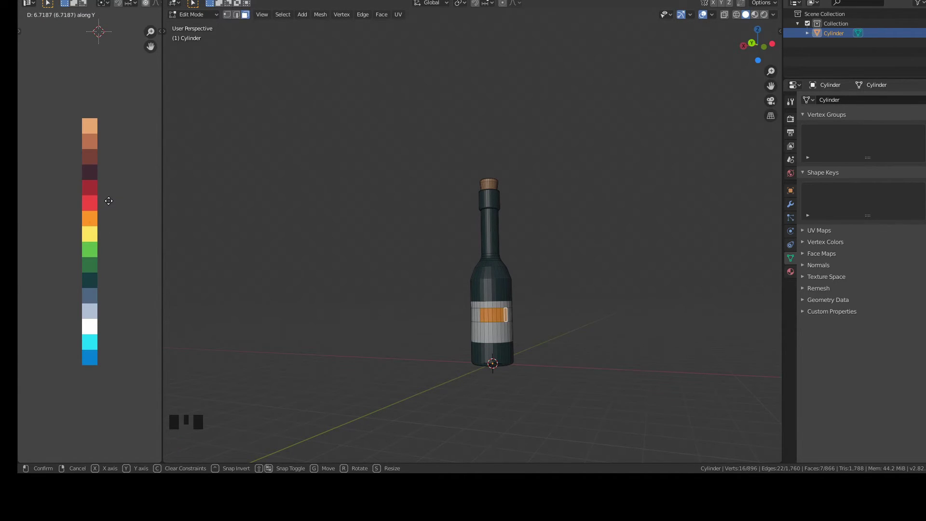
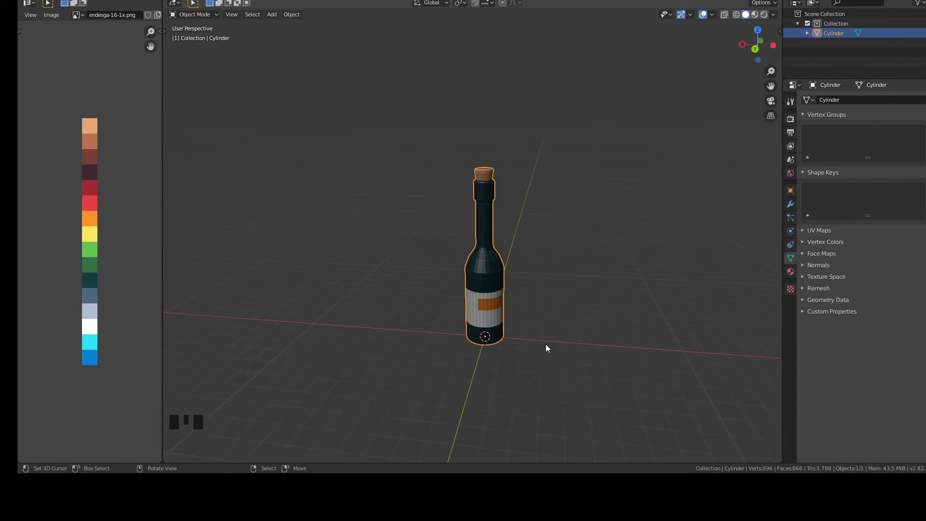
- Move the glass UVs to the brighter green swatch in the UV Editor
{"action": "key", "text": "Tab"}
{"action": "key", "text": "a"}
{"action": "left_click", "coordinate": [70, 270]}
{"action": "left_click", "coordinate": [94, 286]}
{"action": "left_click", "coordinate": [54, 271]}
{"action": "key", "text": "g"}
- Apply Shade Smooth and enable Auto Smooth normals on the bottle
{"action": "right_click", "coordinate": [266, 253]}
{"action": "key", "text": "Tab"}
{"action": "left_click_drag", "start_coordinate": [555, 311], "coordinate": [495, 302]}
{"action": "key", "text": "w"}
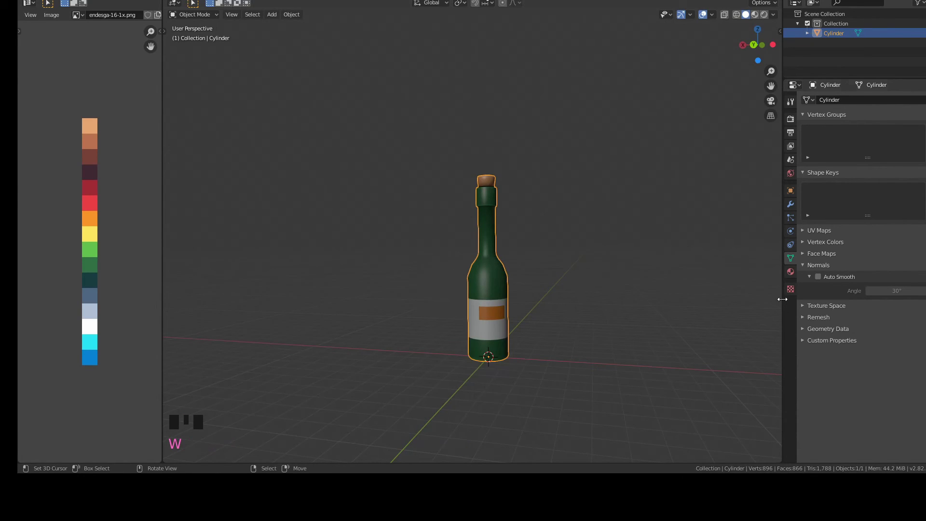